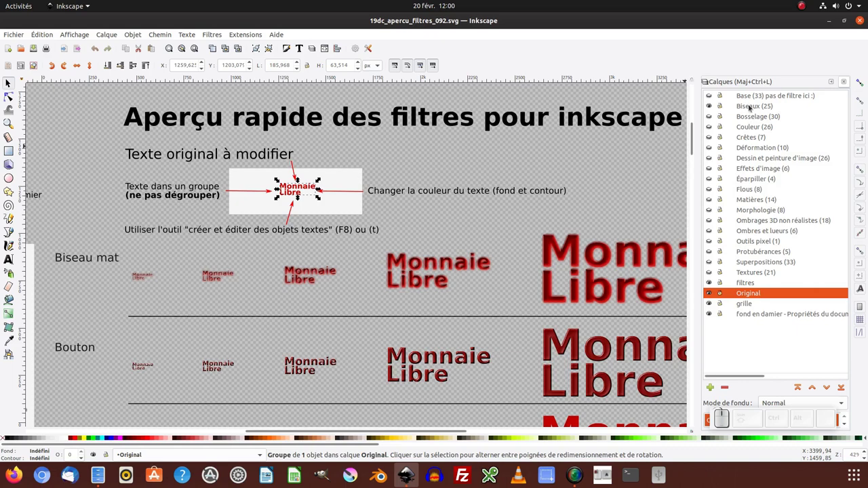
Step: Make the Biseaux layer current, peek at the Filters list, then zoom out to the whole page
left_click(752, 104)
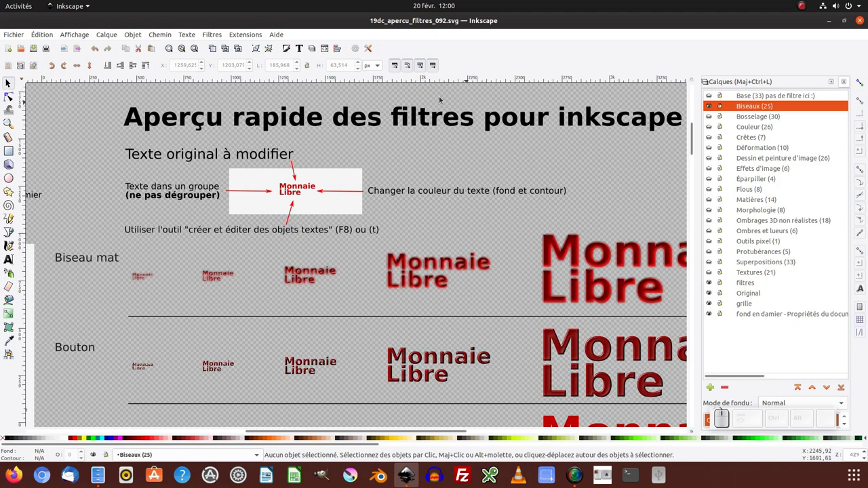
left_click(216, 34)
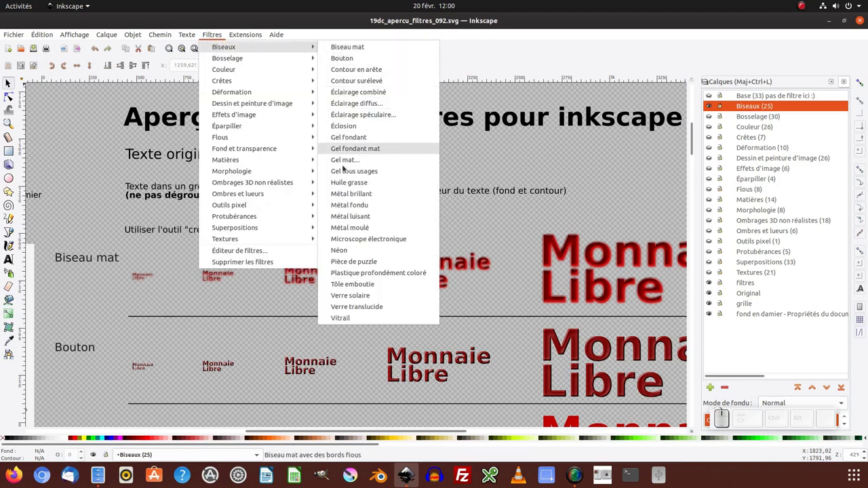
left_click(622, 163)
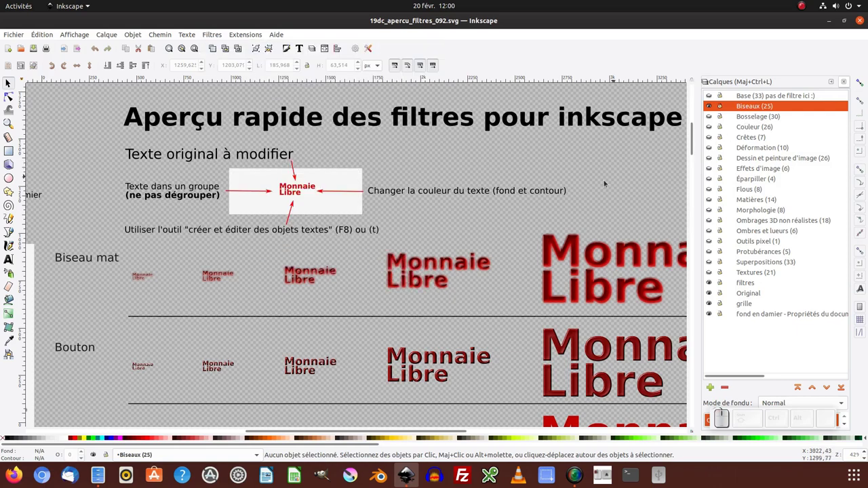
left_click(607, 181)
key("KP_Subtract")
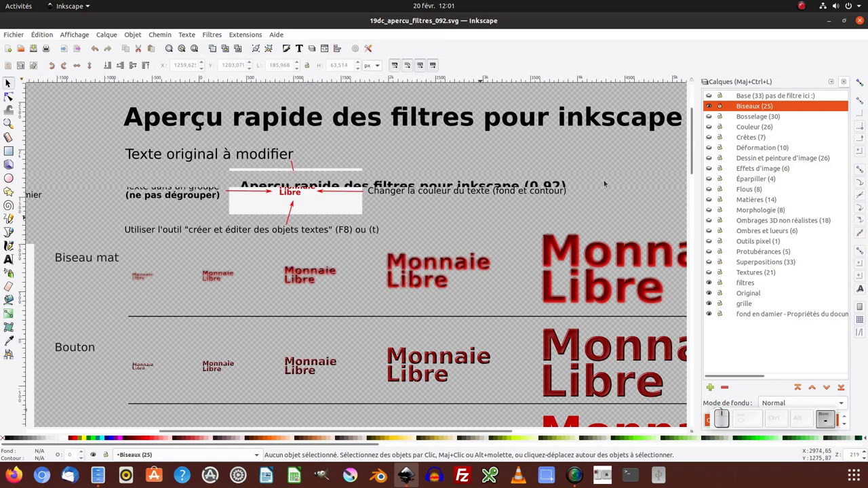
Step: Pan and zoom back in around the original text block and filter samples
middle_click(479, 315)
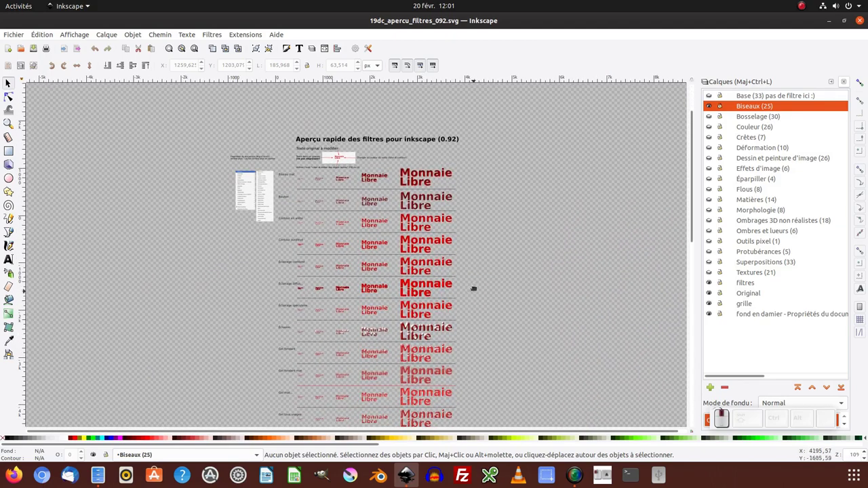
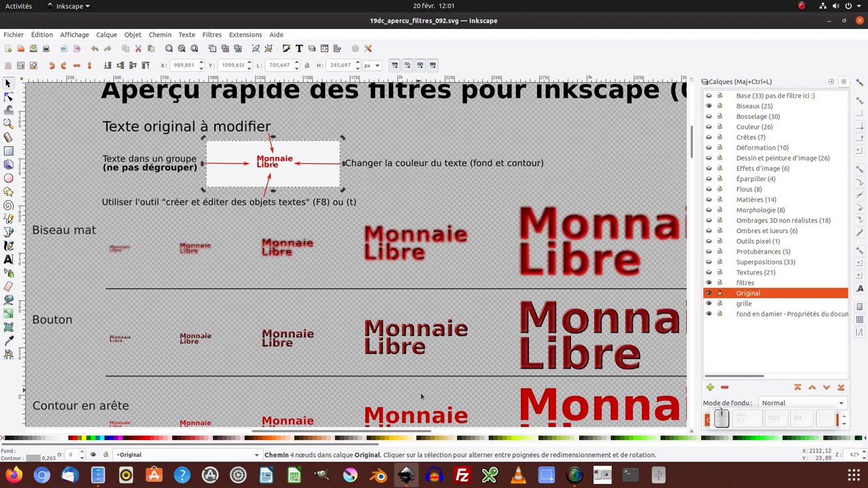
middle_click(443, 359)
left_click(361, 199)
left_click(431, 310)
middle_click(389, 194)
left_click_drag(388, 194, 518, 239)
Step: Hide the filter sample layers one by one via their eye icons in the Layers panel
left_click(713, 105)
left_click(714, 115)
left_click(714, 115)
left_click(713, 124)
left_click(714, 125)
left_click(713, 136)
left_click(713, 136)
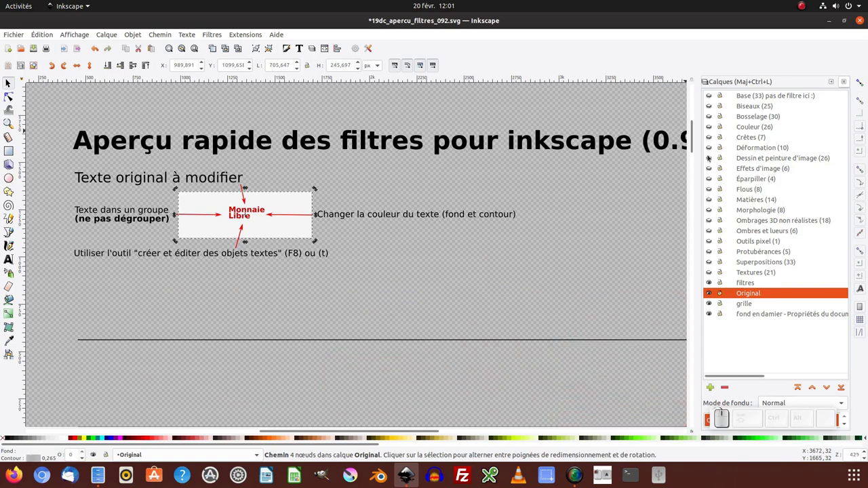
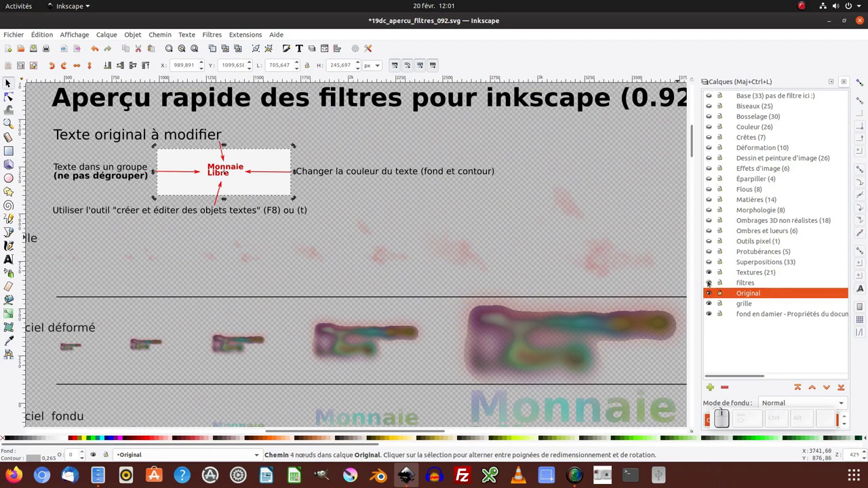
Step: Hide the blurred samples layer, show the Matières samples, and select the original 'Monnaie Libre' group
left_click(712, 269)
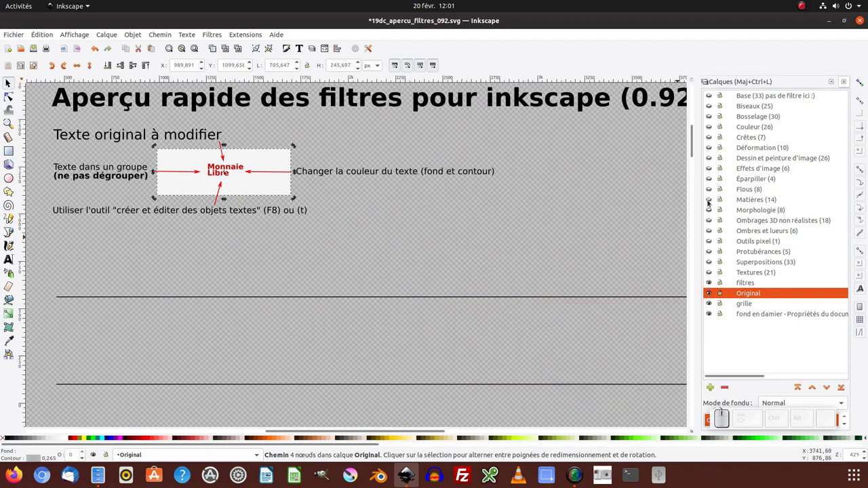
left_click(712, 200)
left_click(553, 251)
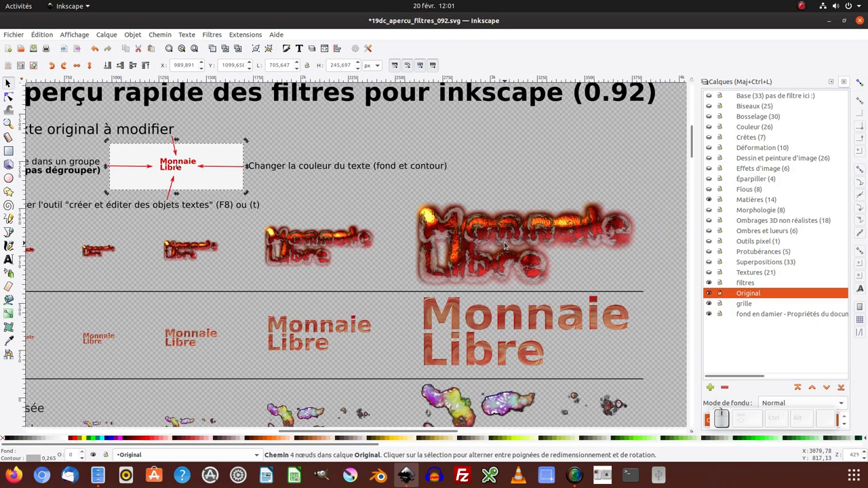
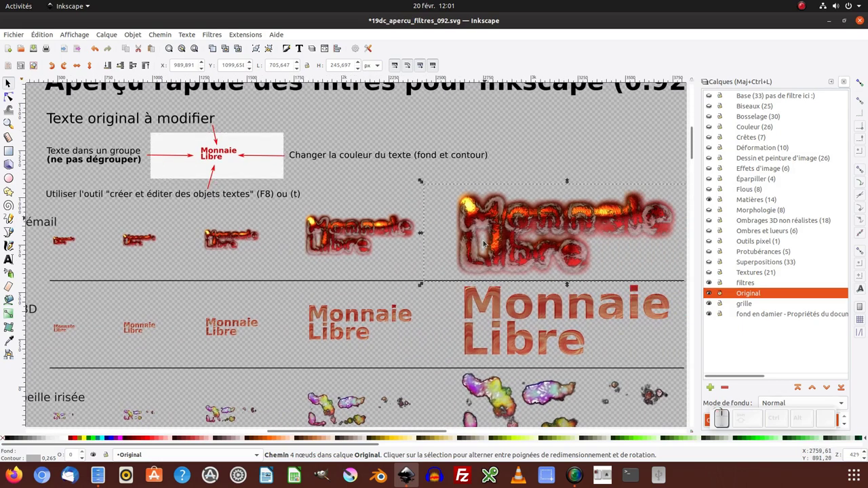
middle_click(487, 241)
left_click(397, 255)
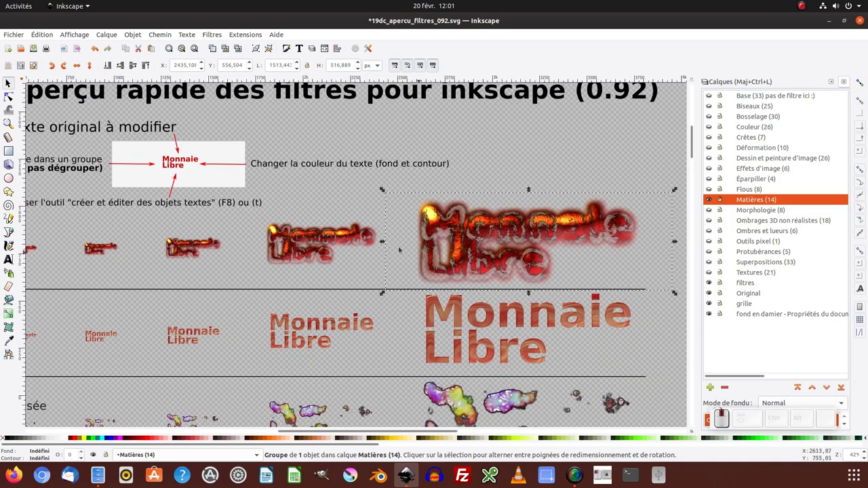
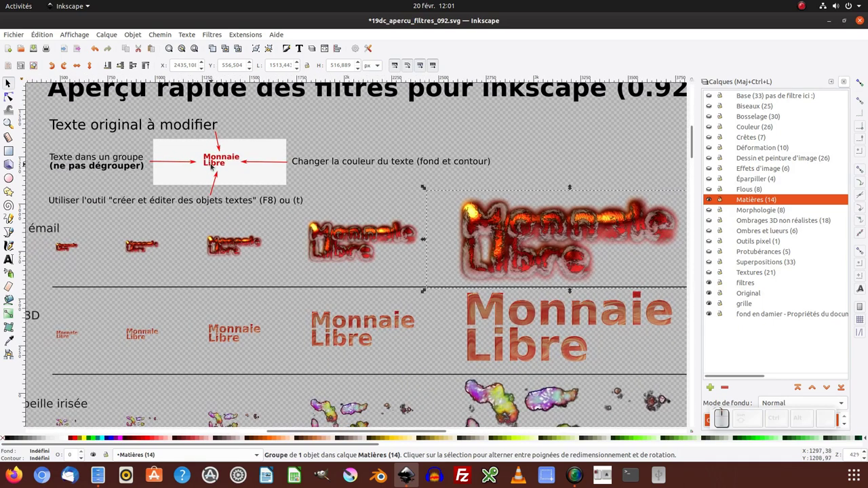
left_click(216, 161)
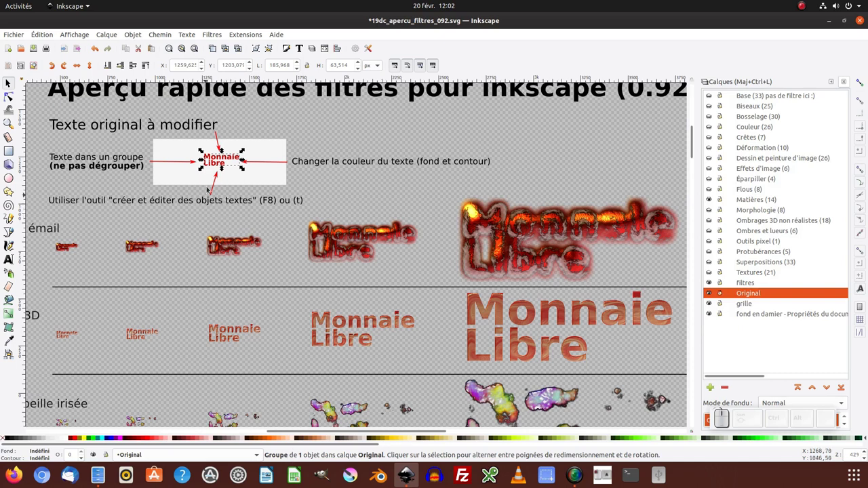
Step: Replace the original 'Monnaie Libre' text with 'La june' so the samples update
left_click(223, 158)
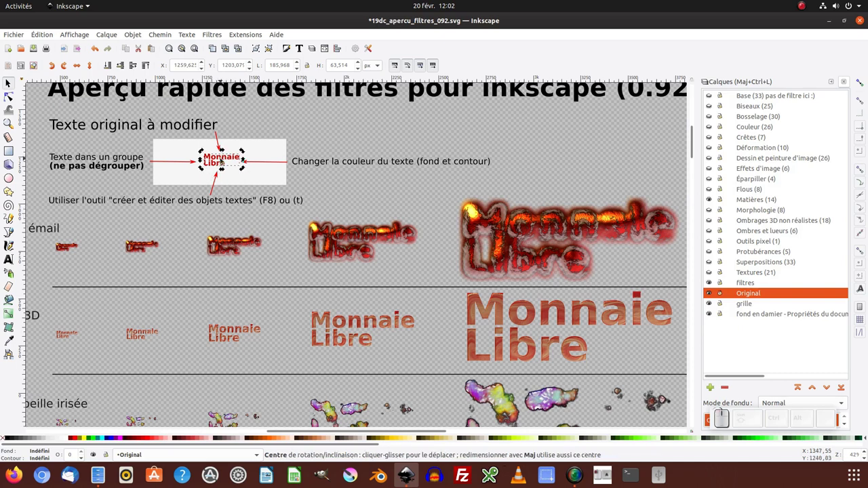
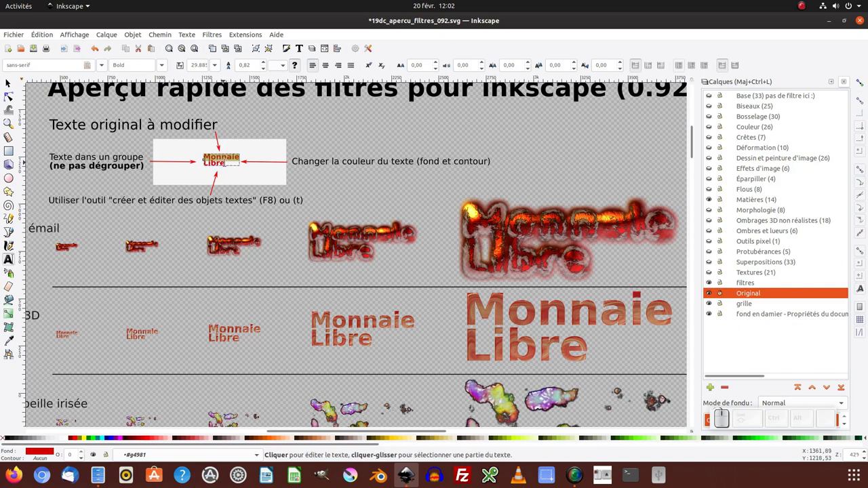
key("ctrl+a")
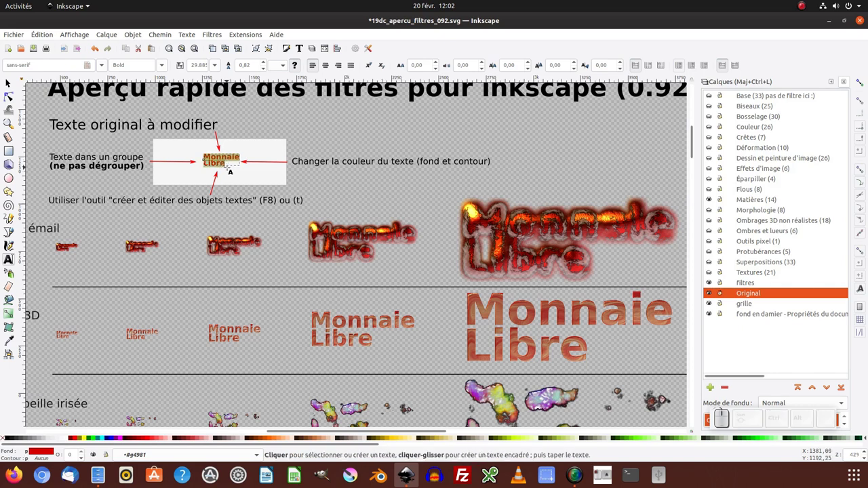
key("shift+l")
key("shift+e")
key("shift+space")
key("shift+BackSpace")
key("shift+space")
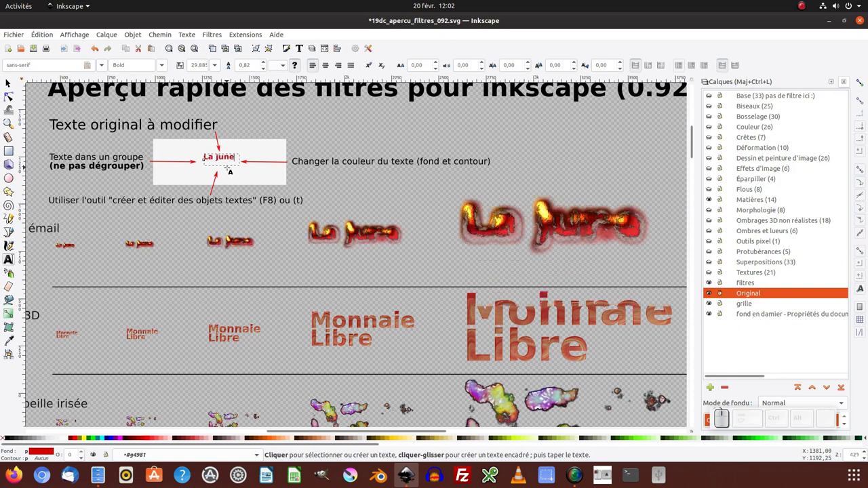
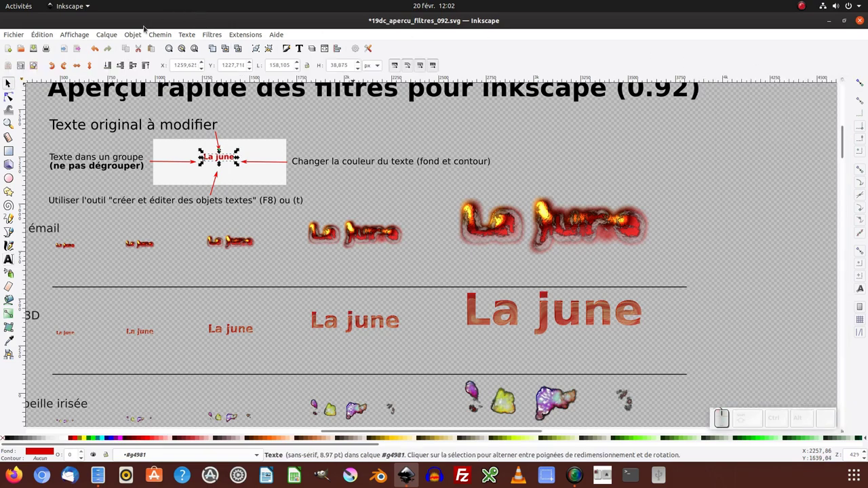
Step: Show the Objects panel (Objet > Objets…) and select the outer group holding the text
left_click(142, 33)
left_click(144, 46)
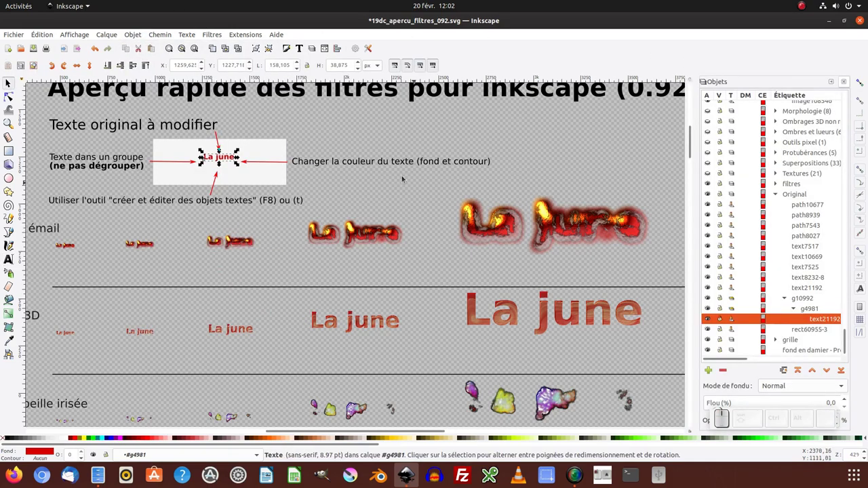
left_click(375, 160)
left_click(375, 168)
left_click(371, 166)
left_click(224, 161)
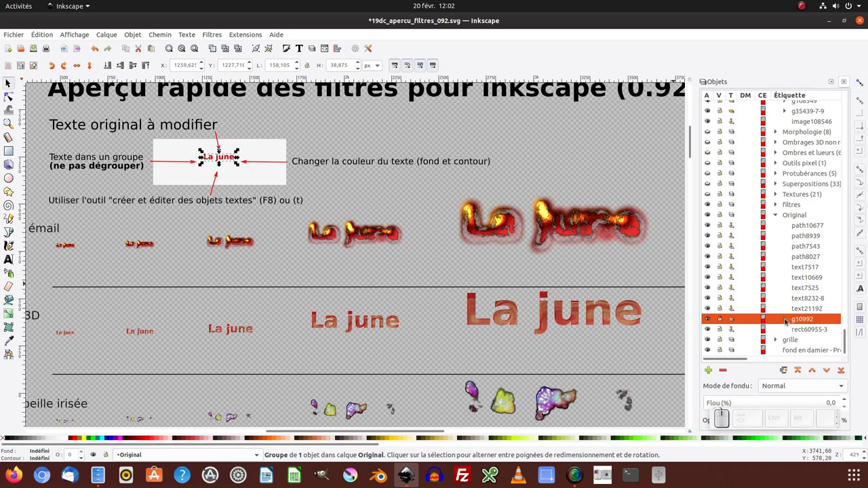
Step: Expand Original > g10992 > g4981, select text21192, and leave text editing with it still selected
left_click(788, 318)
left_click(798, 327)
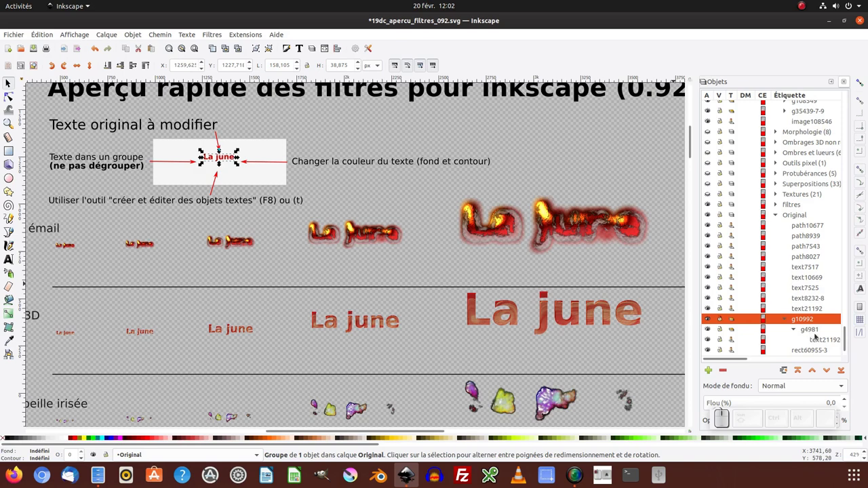
left_click(821, 337)
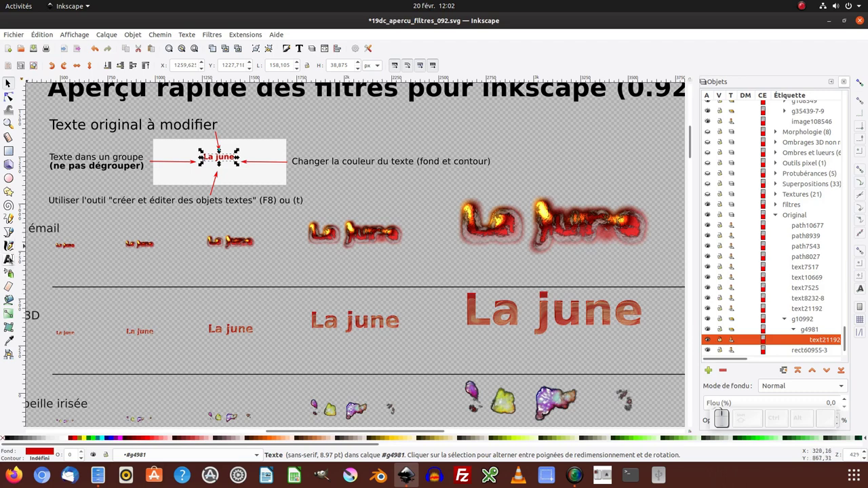
left_click(14, 256)
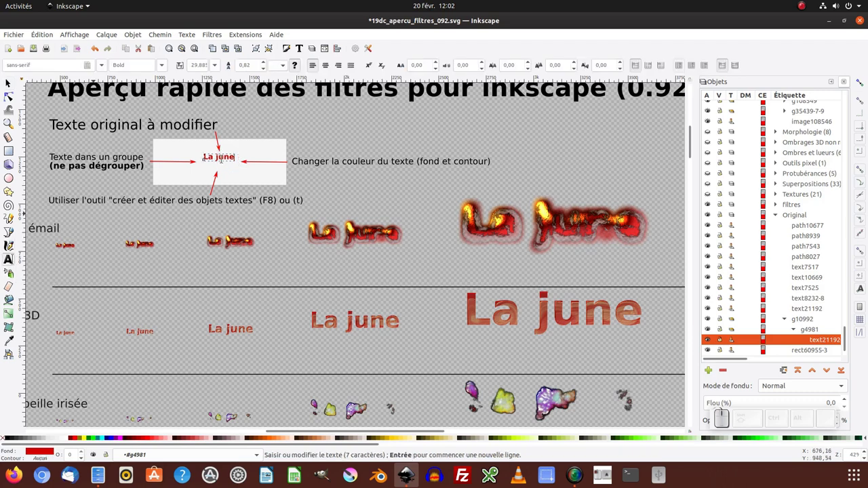
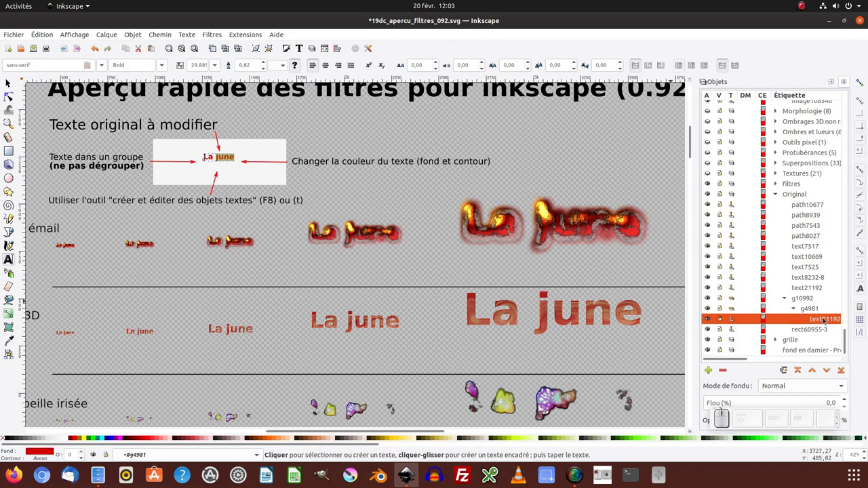
left_click(10, 84)
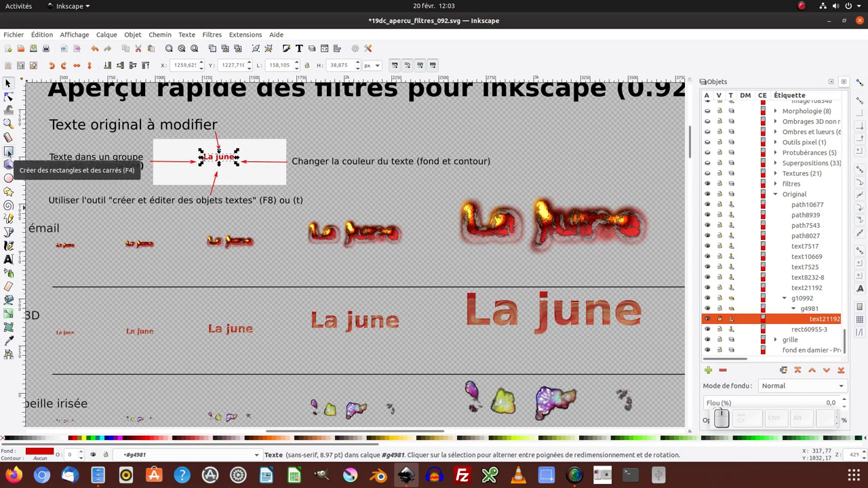
Step: Switch to the Rectangle tool to draw under the La june text
left_click(12, 152)
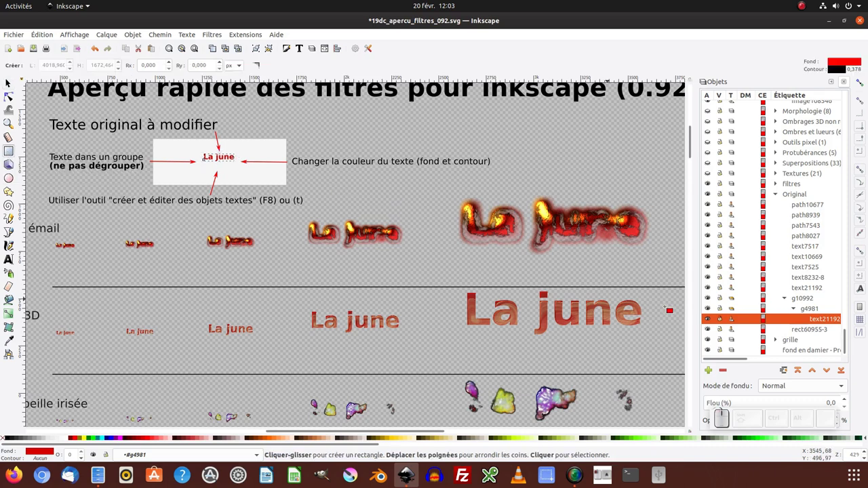
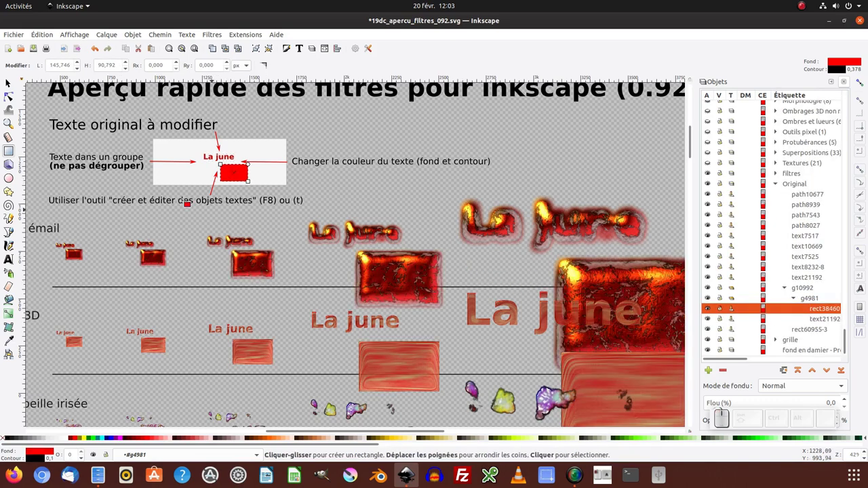
Step: Select inside the original group and accidentally delete the La june text instead of the rectangle
left_click(13, 80)
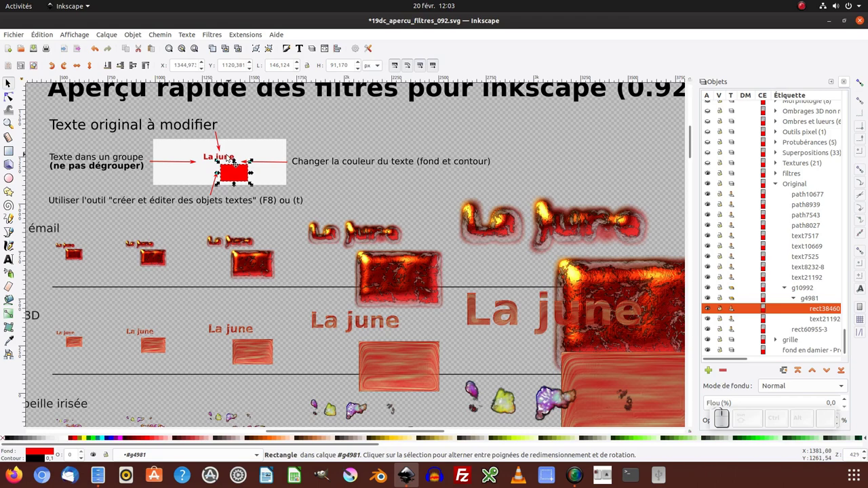
left_click(228, 162)
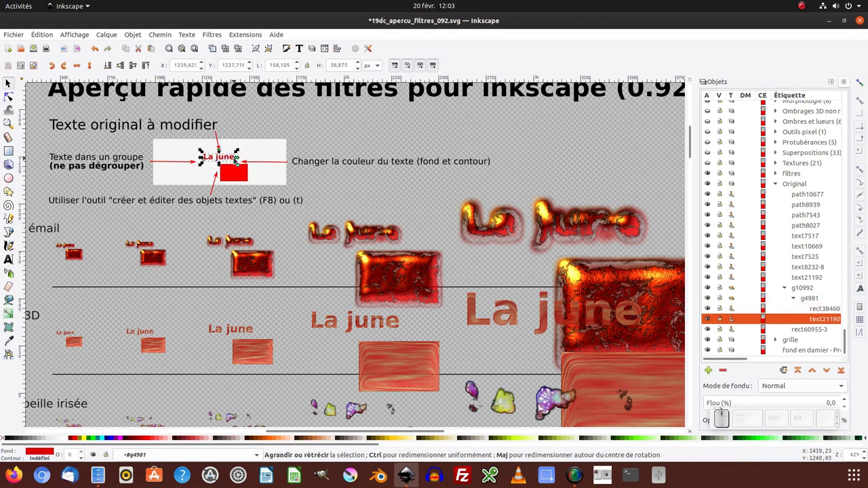
key("Delete")
left_click(233, 178)
left_click_drag(240, 177, 275, 180)
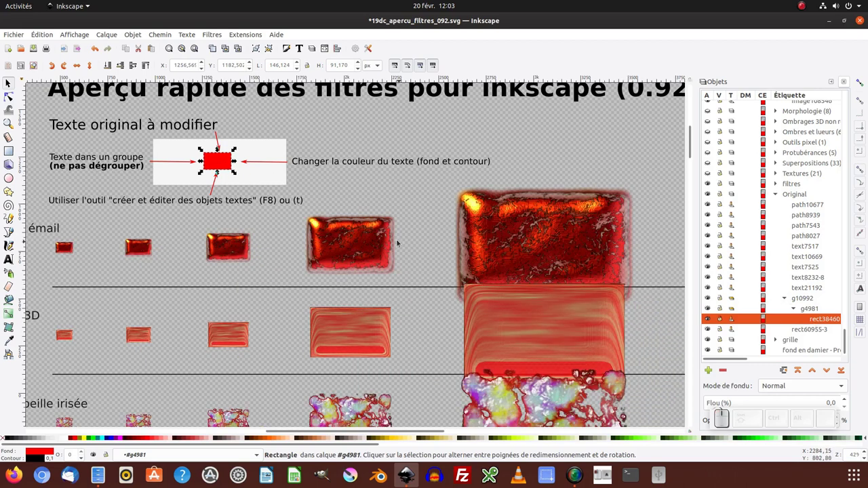
left_click(401, 237)
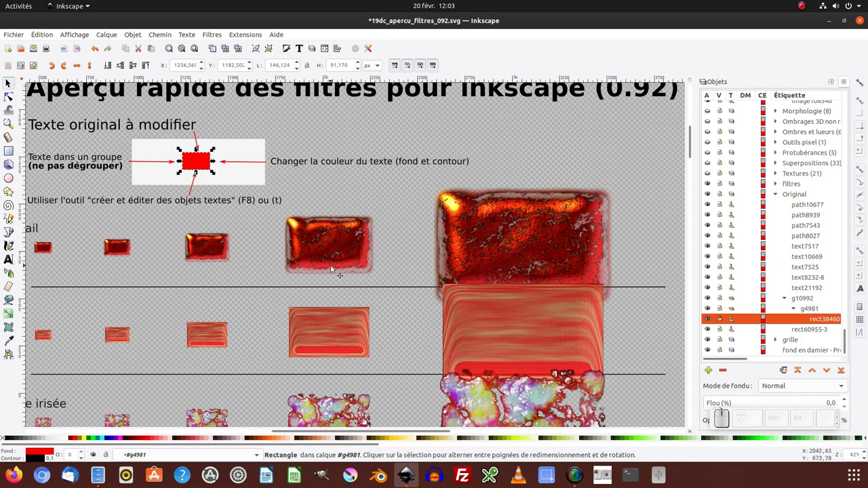
Step: Undo to restore the La june text and remove the red rectangle from the group
key("ctrl+z")
key("ctrl+z")
key("ctrl+z")
key("ctrl+KP_Subtract")
key("KP_Add")
scroll("up", 3)
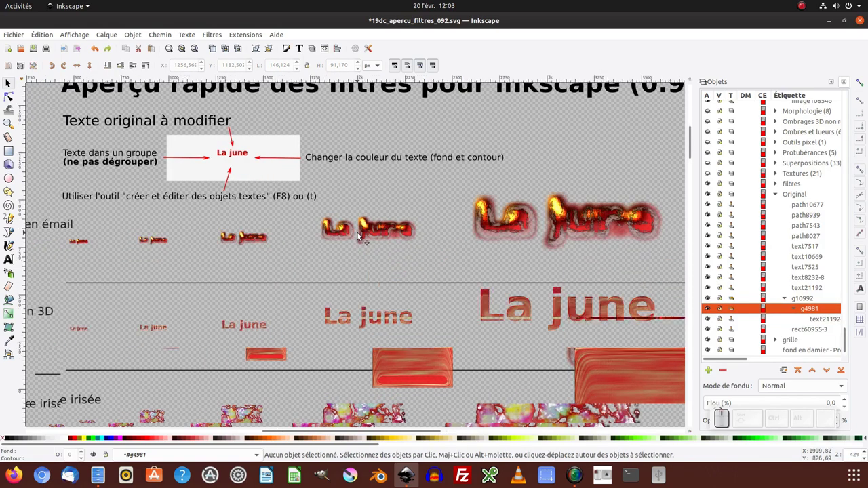
Step: Pan down through the Matières samples now rendering 'La june'
left_click(417, 311)
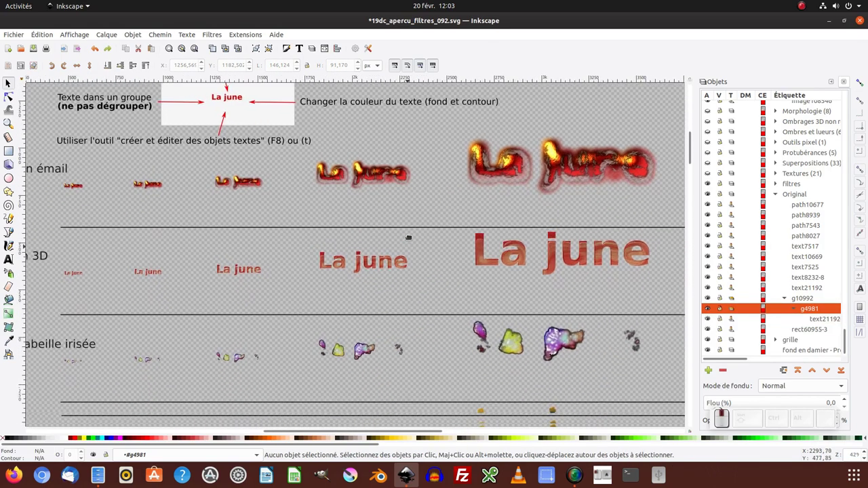
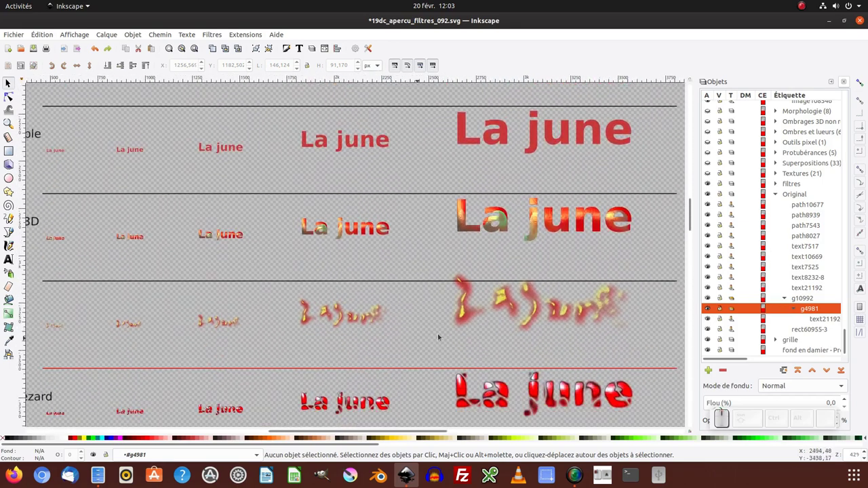
left_click(540, 225)
middle_click(490, 350)
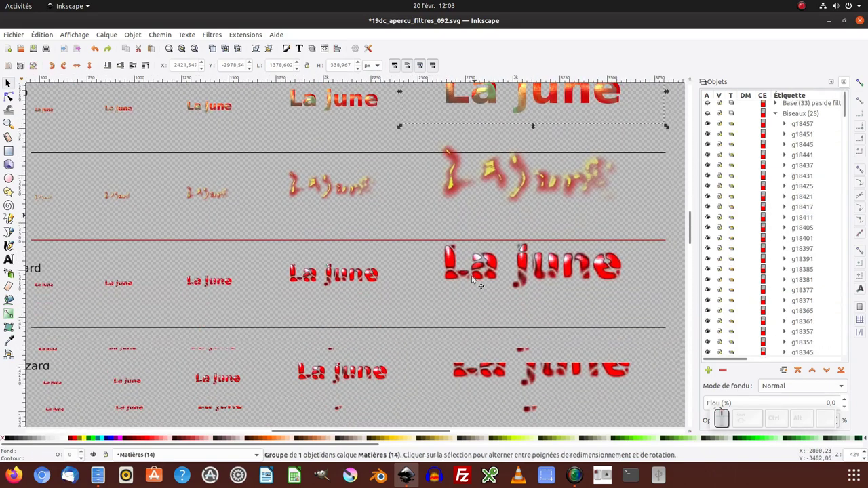
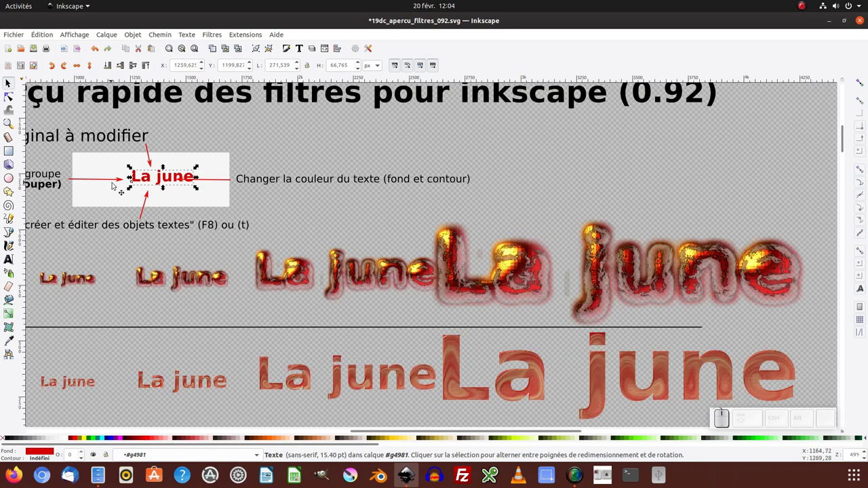
Step: Select the large flame 'La june' sample and copy it to the clipboard
left_click_drag(161, 183, 454, 269)
left_click(556, 274)
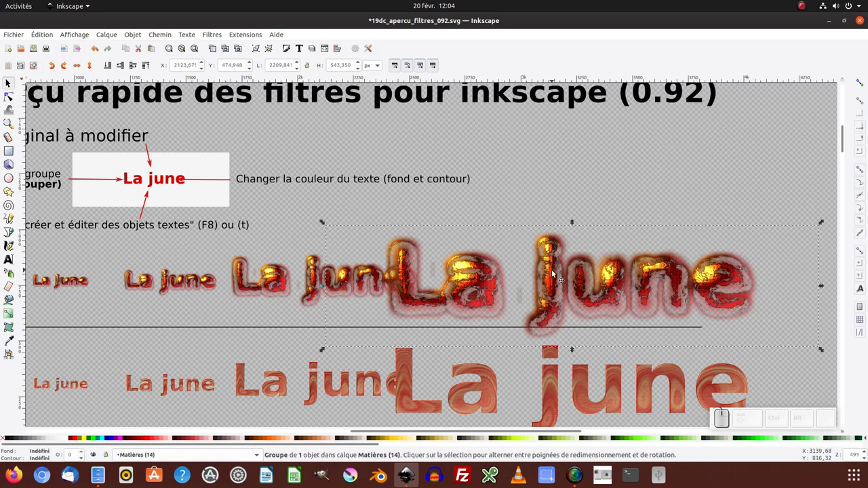
right_click(553, 271)
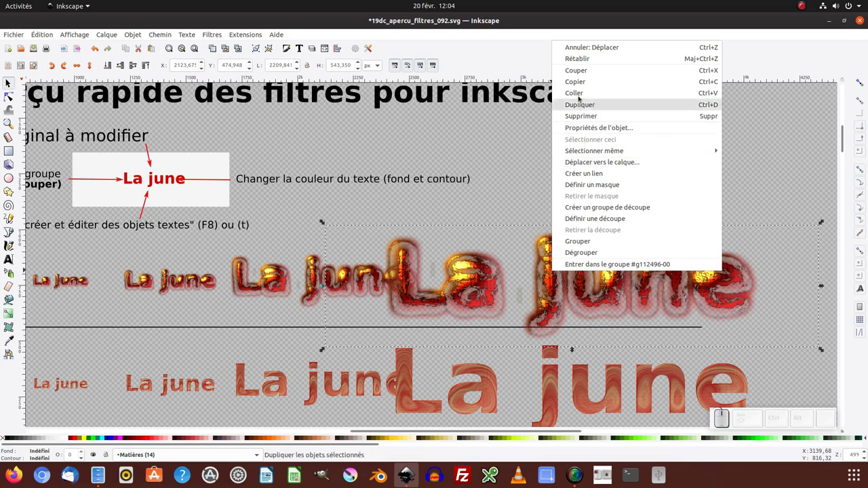
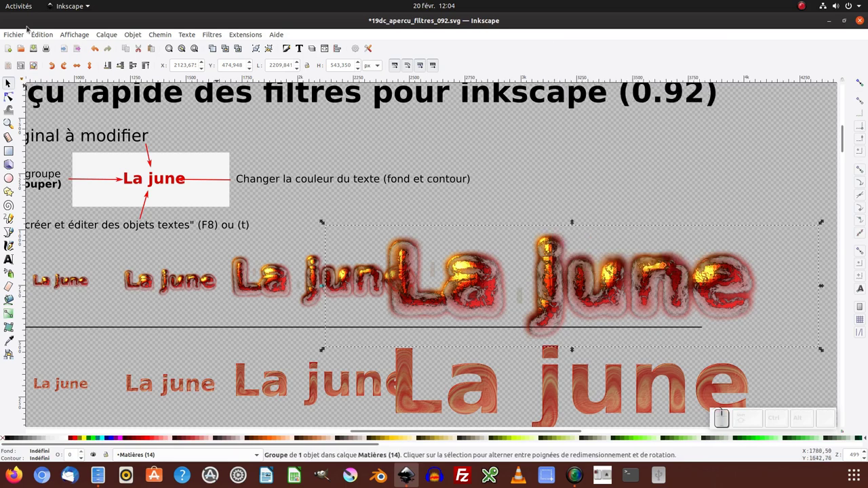
left_click(46, 31)
left_click(64, 94)
left_click(21, 33)
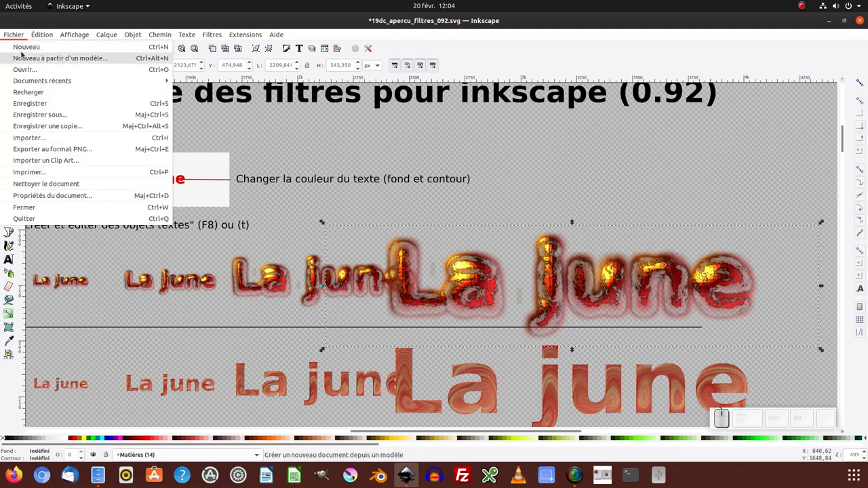
Step: Create a new document (Fichier > Nouveau), paste the flame sample and move it onto the page
left_click(26, 47)
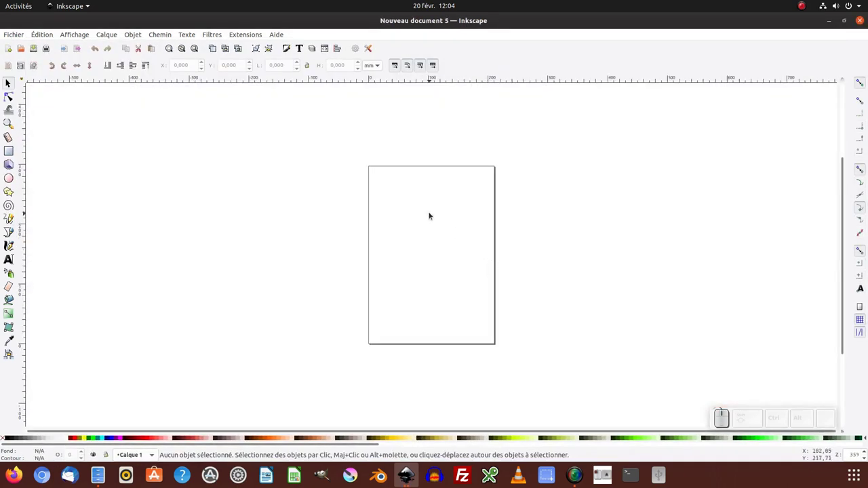
left_click(39, 33)
left_click(62, 104)
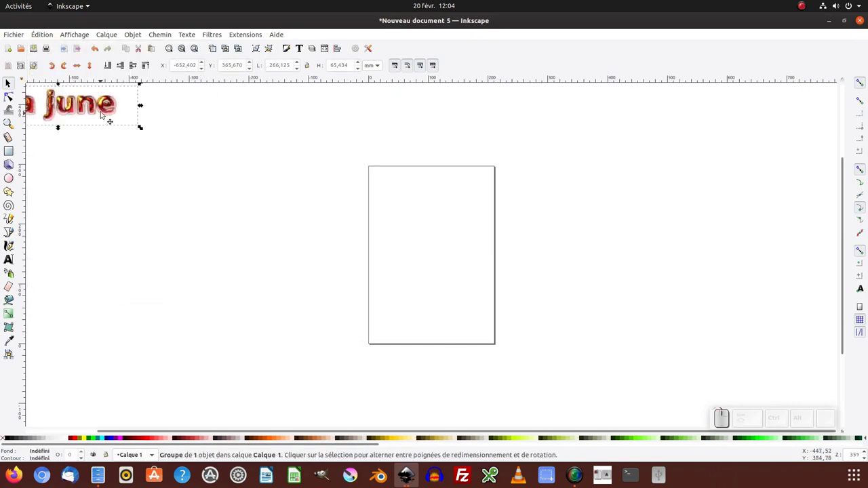
left_click_drag(104, 111, 467, 230)
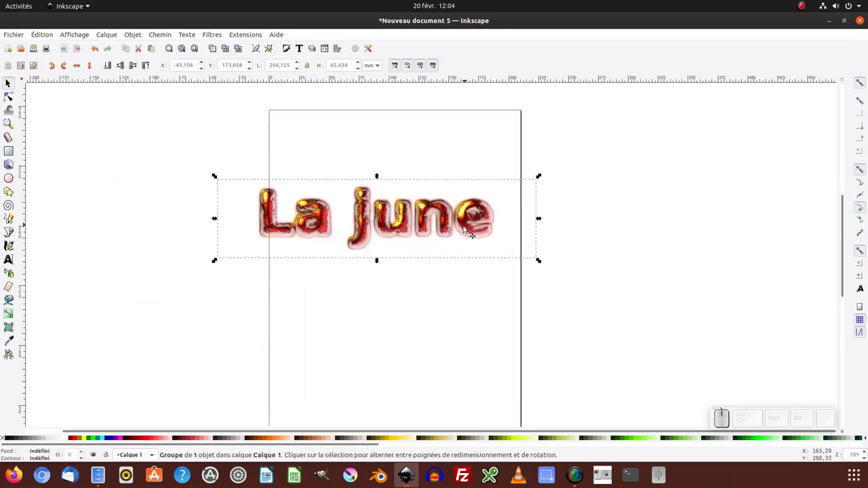
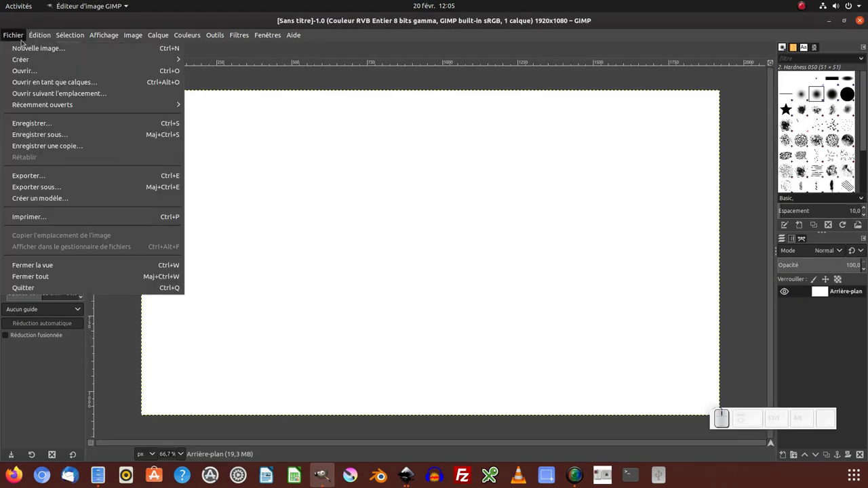
Step: Open dessin.svg as a layer in GIMP and validate the SVG render dialog
left_click(36, 81)
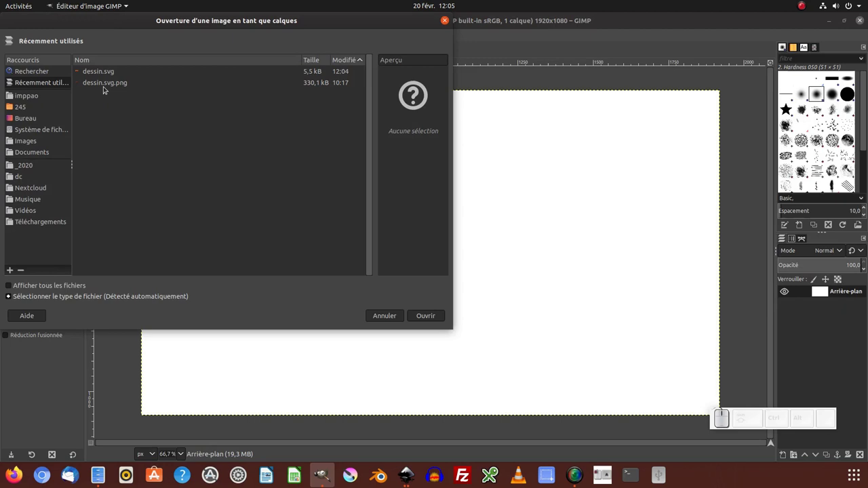
left_click(103, 74)
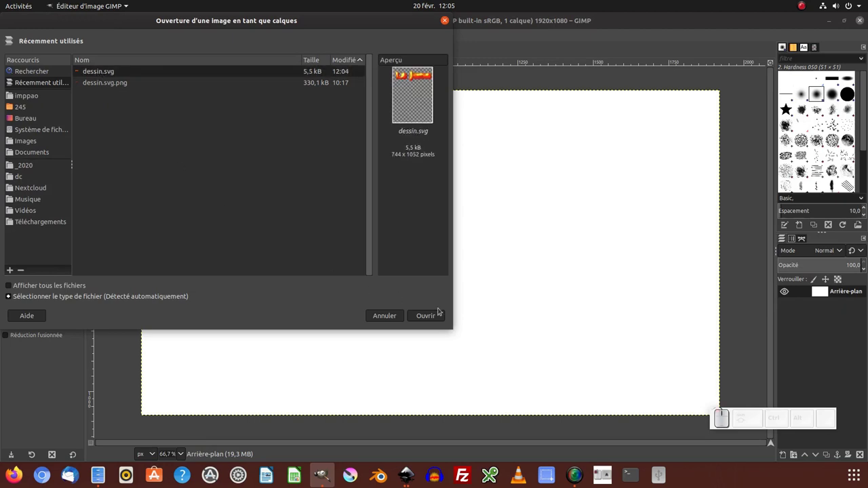
left_click(850, 105)
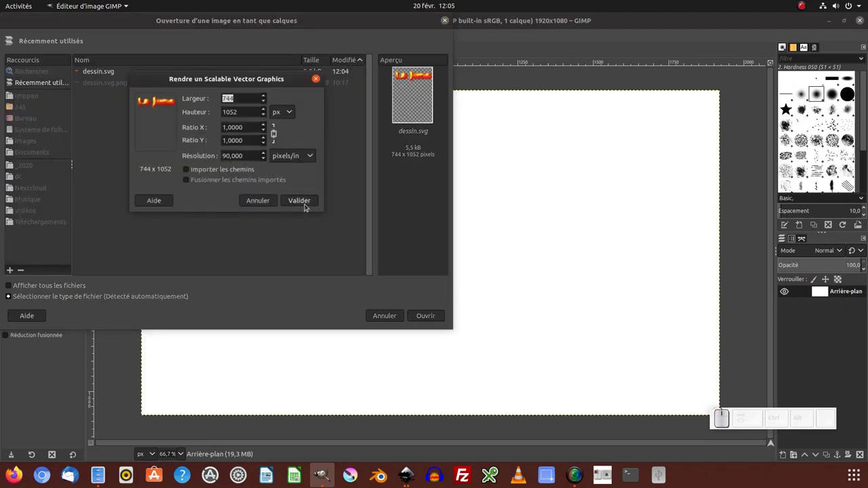
left_click(851, 106)
key("KP_1")
key("KP_5")
key("KP_0")
left_click(300, 200)
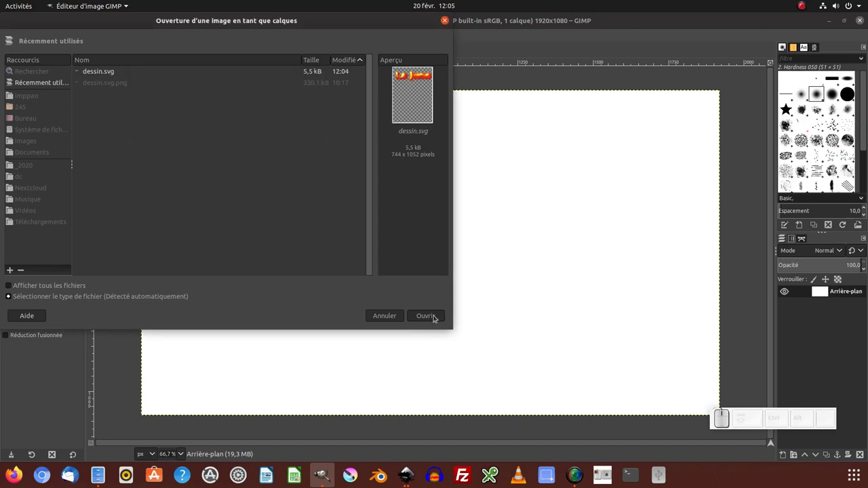
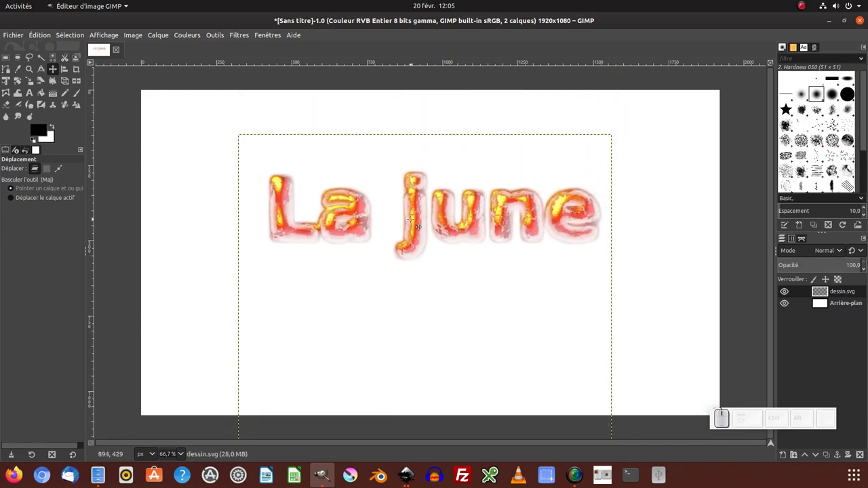
Step: Alt+Tab back to the GIMP image and reach the Fichier menu for export
key("alt+Tab")
key("alt+Tab")
key("alt+Tab")
key("alt+Tab")
key("alt+Tab")
left_click(21, 32)
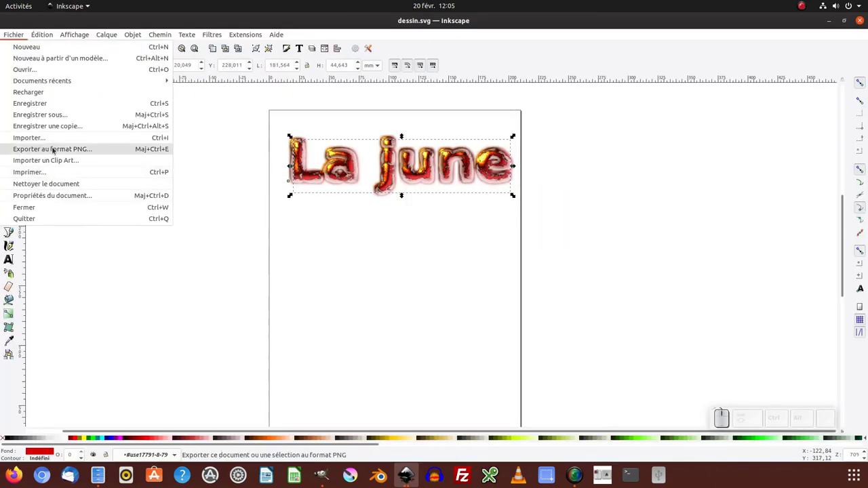
Step: Set the PNG export to the selected sample, saved as dessin.png on the Desktop at 150 dpi
left_click(56, 147)
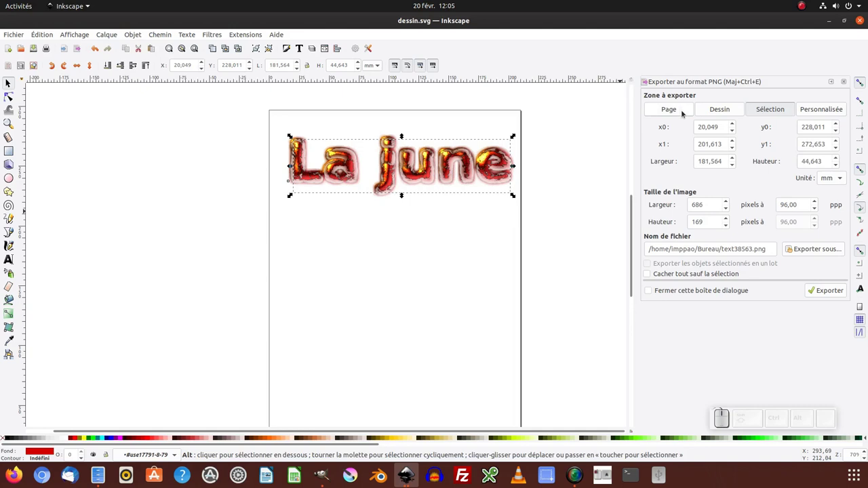
left_click(769, 111)
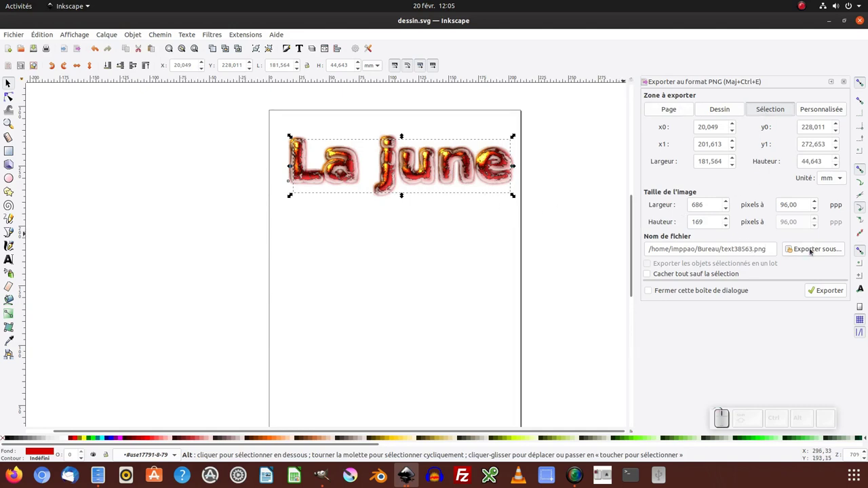
left_click(821, 245)
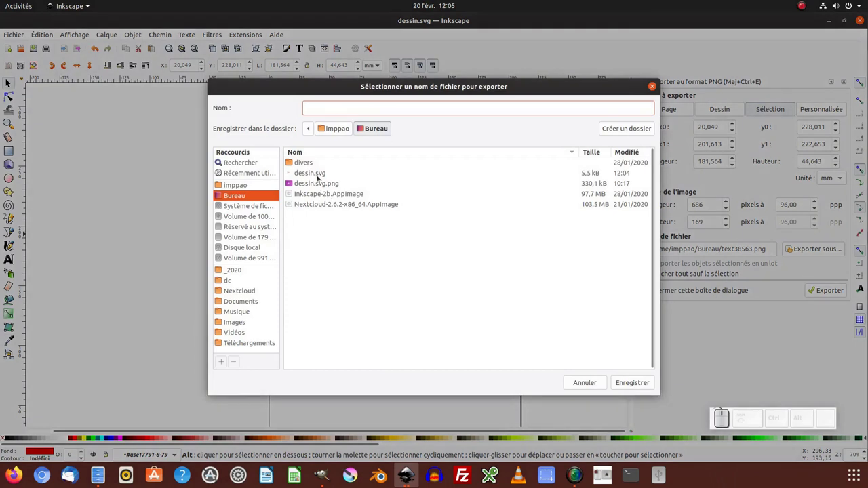
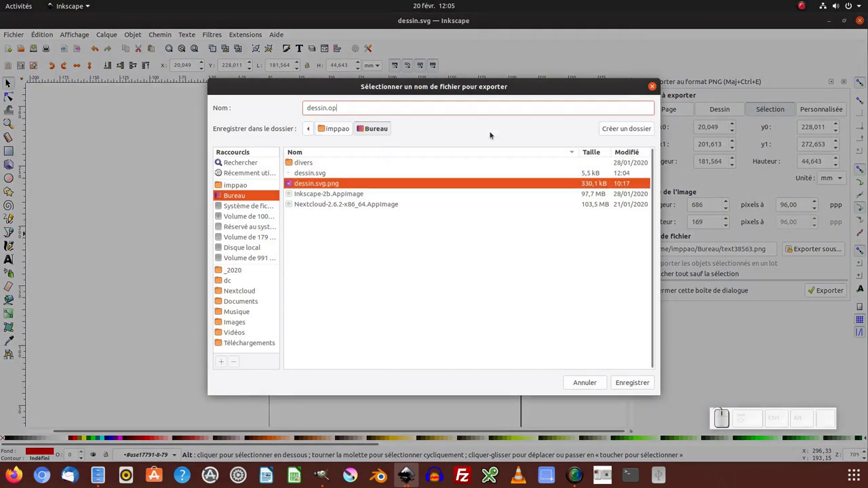
key("BackSpace")
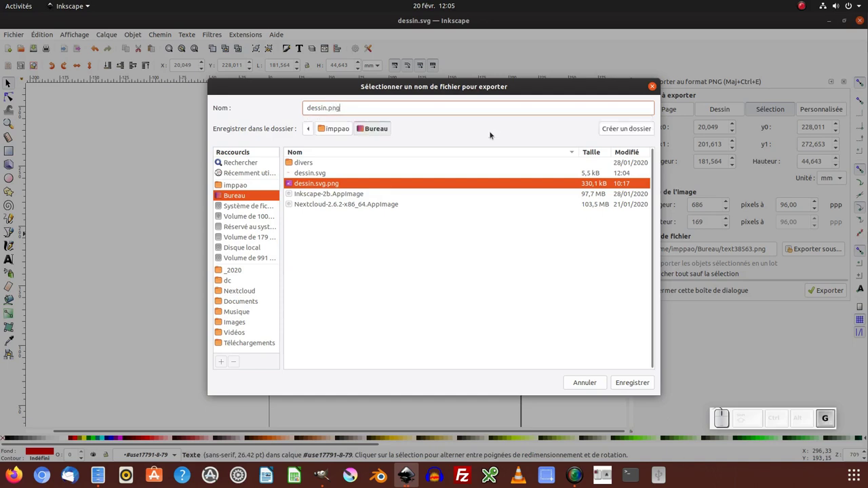